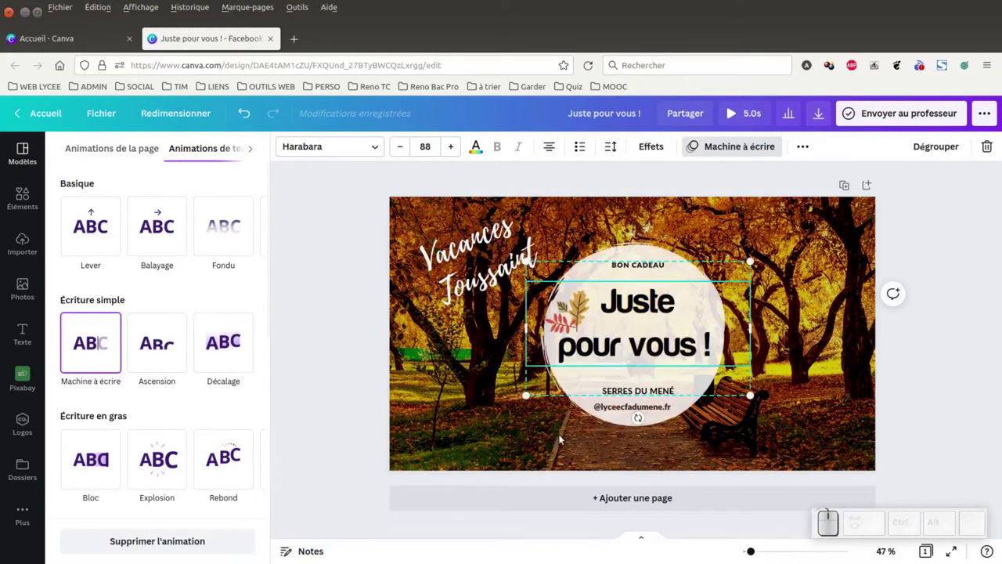
- Select the round badge image on the cover to give it the Zoom animation
click(648, 237)
click(645, 245)
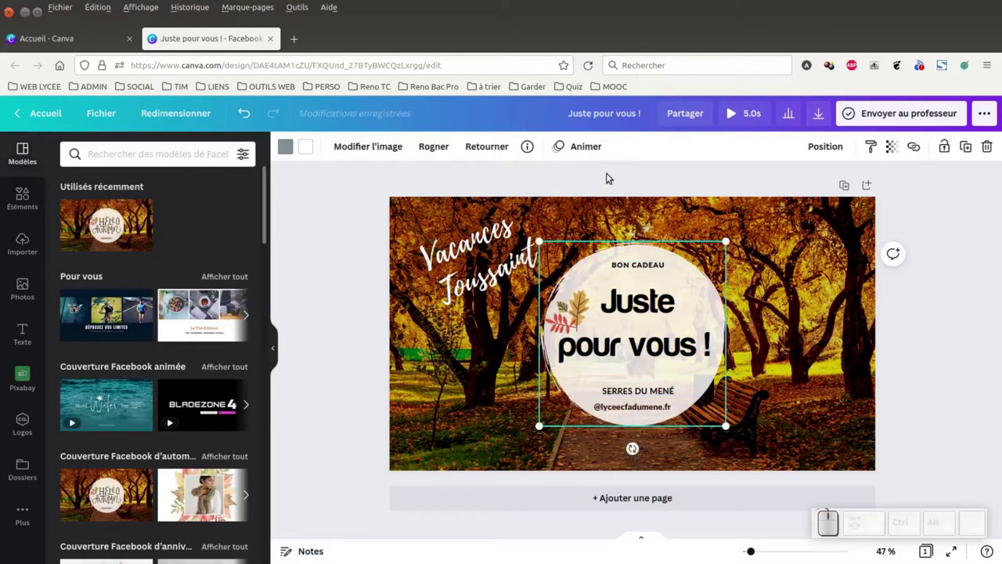
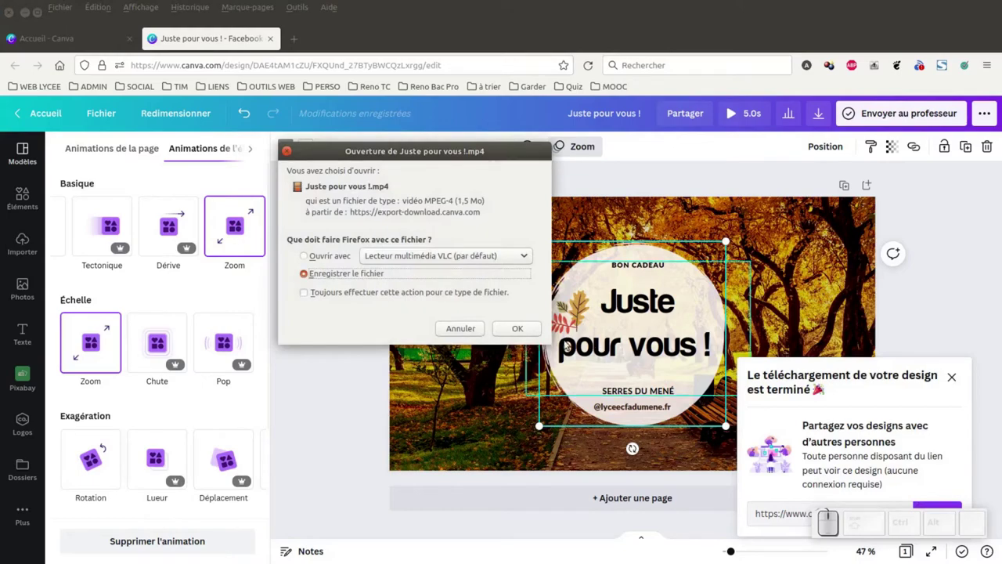
- Save the MP4 into a new 'canva' folder created inside UJAC
click(538, 331)
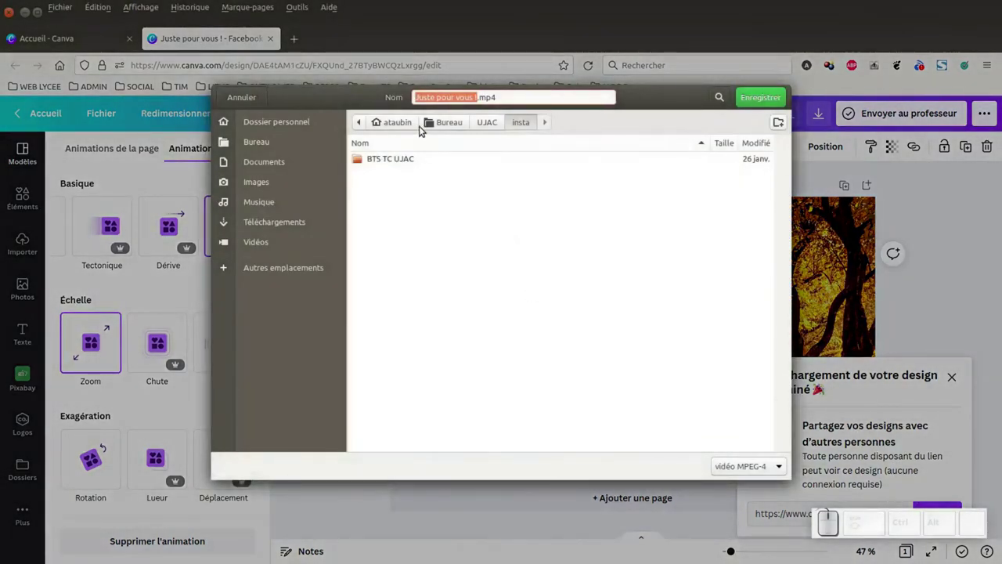
click(482, 123)
click(783, 123)
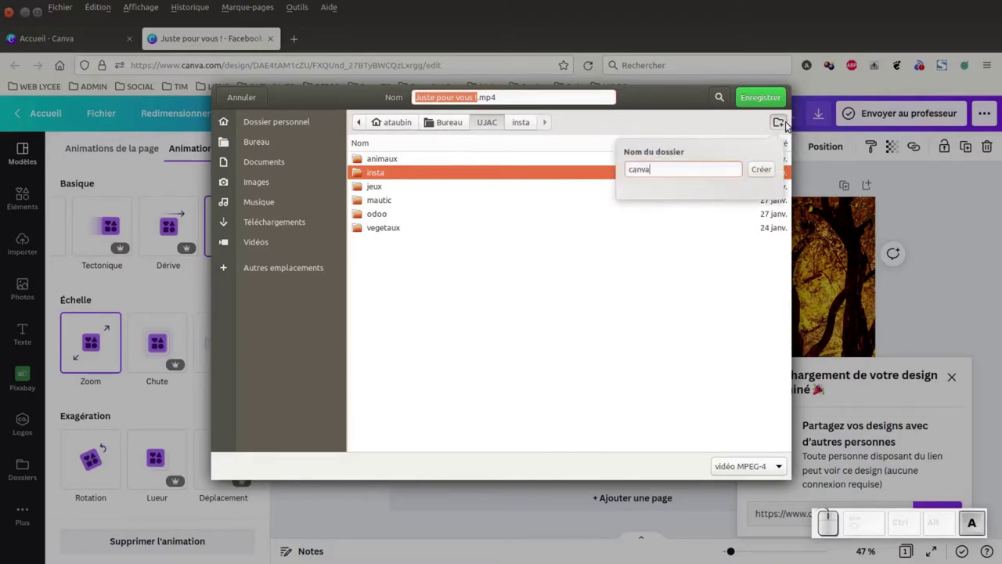
key(Return)
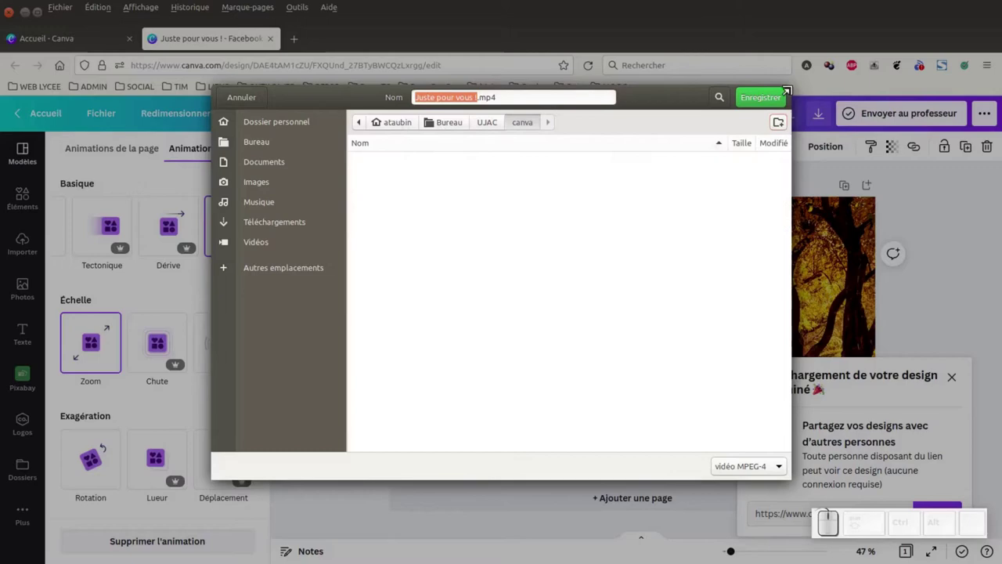
click(770, 99)
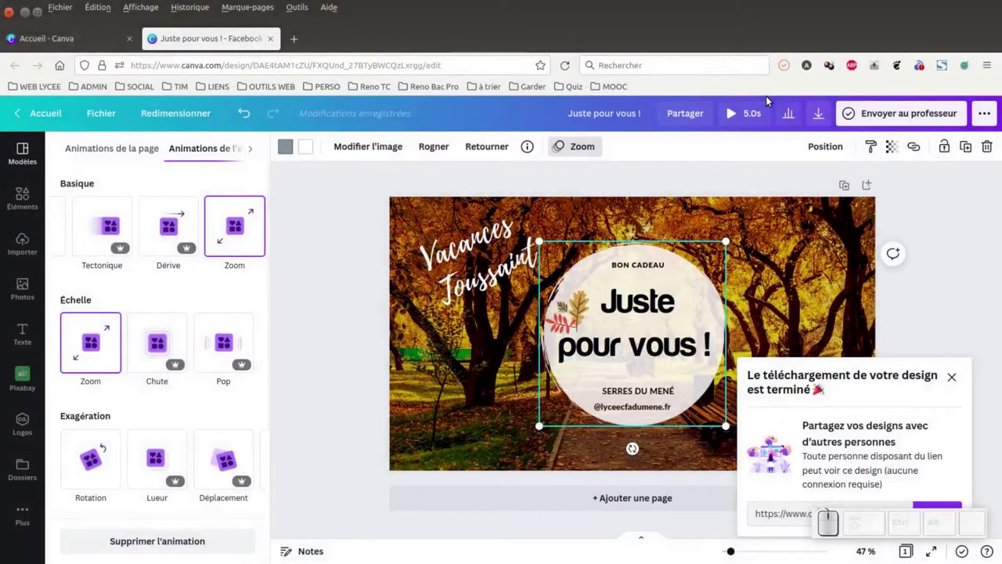
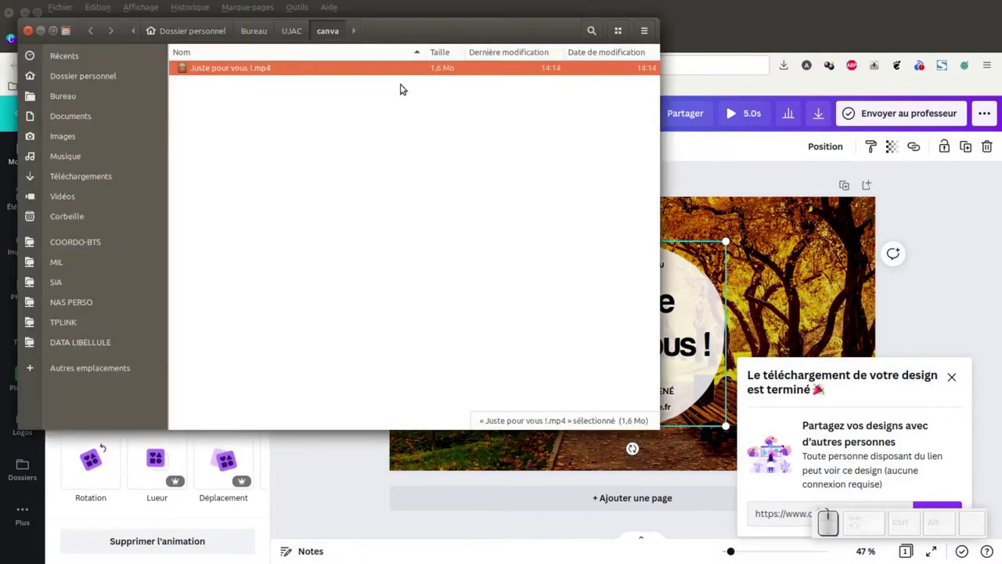
- Play back Juste pour vous !.mp4 from the canva folder in VLC, then close the player
click(247, 71)
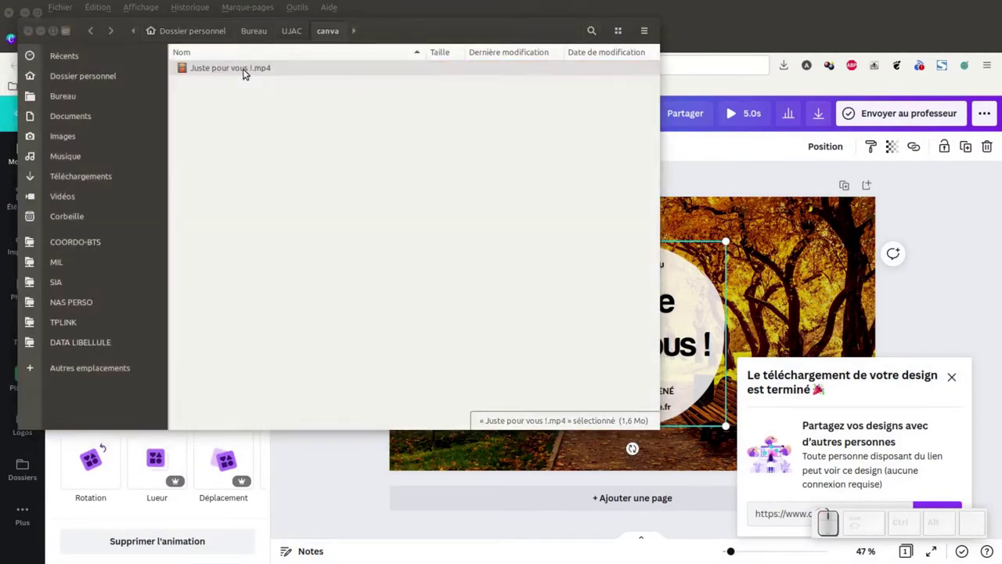
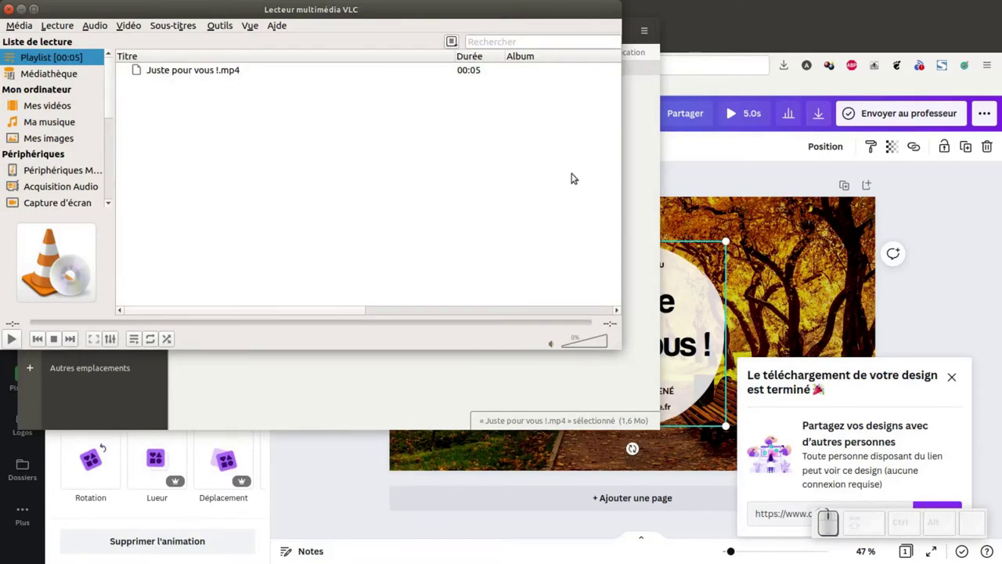
click(15, 9)
click(411, 154)
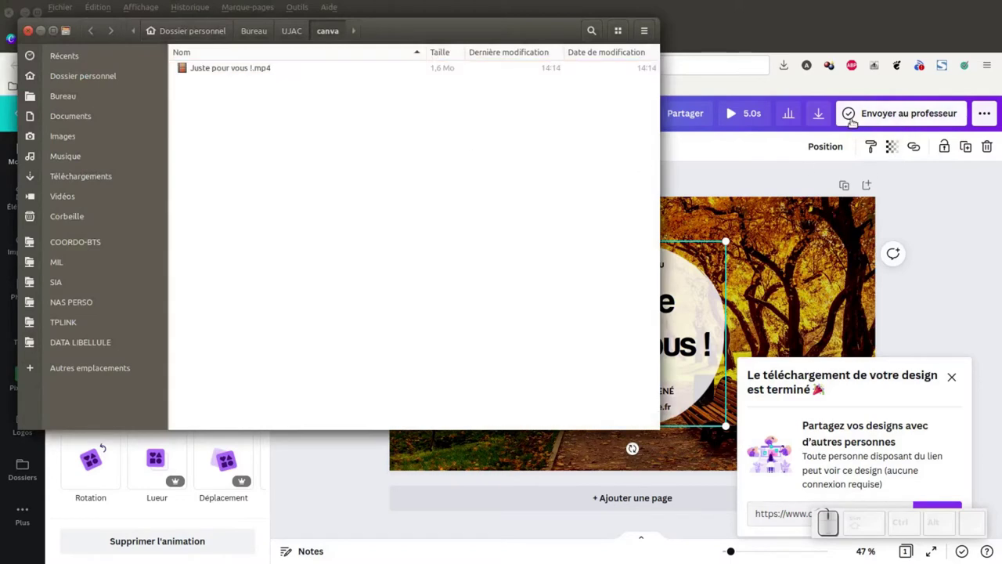
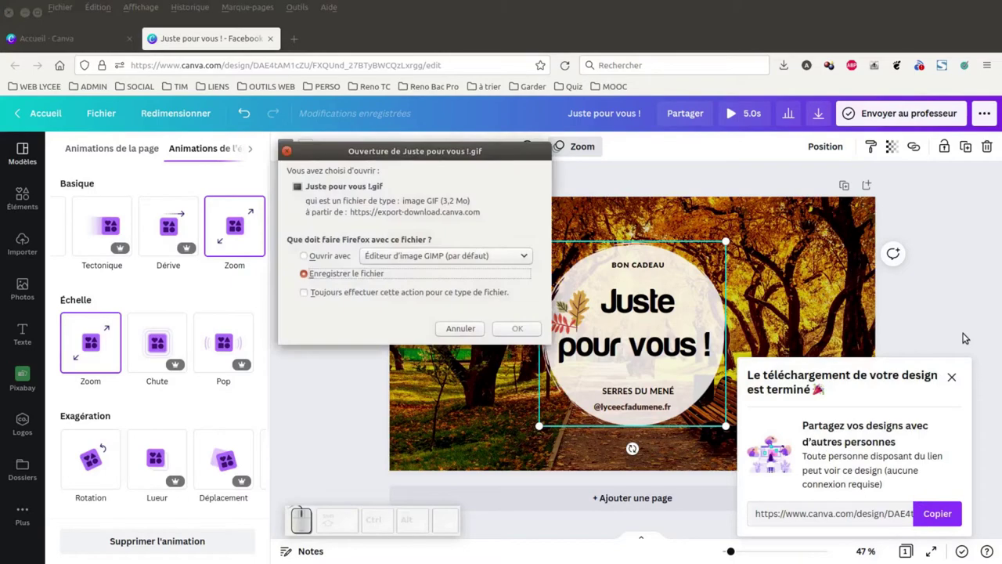
- Save the exported GIF into the canva folder
click(529, 326)
click(751, 96)
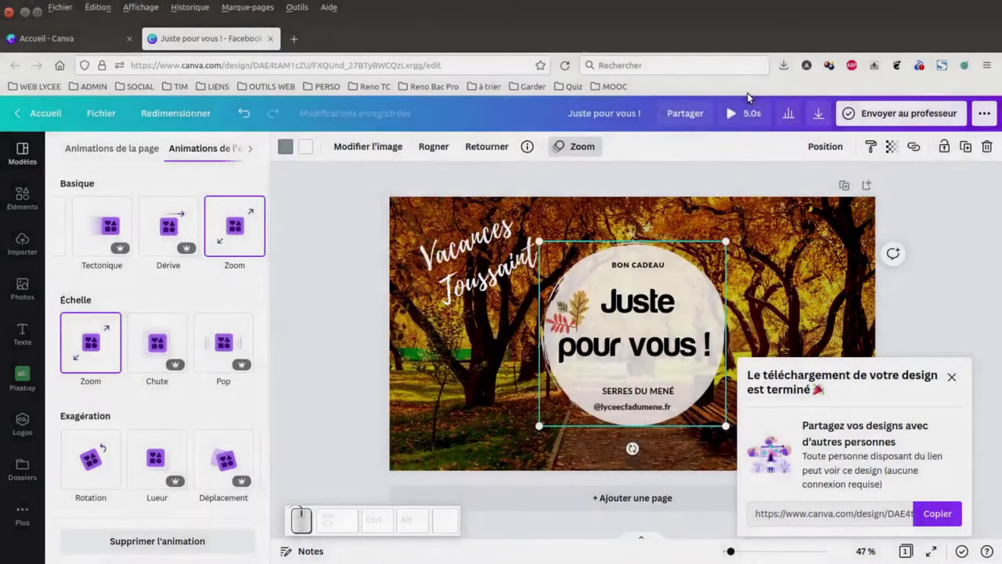
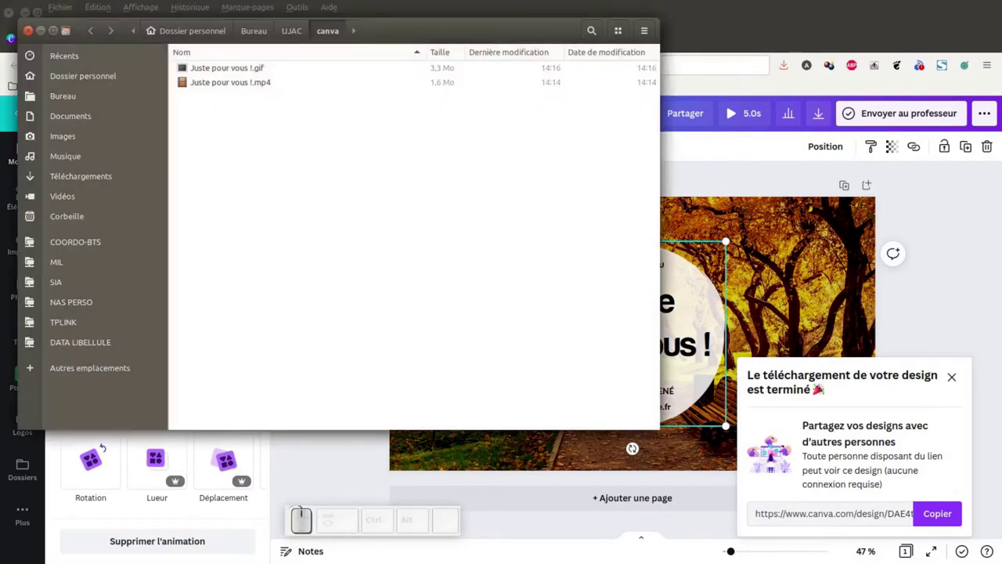
- Preview the GIF in Firefox via Ouvrir avec une autre application, then return to the Canva design
right_click(234, 70)
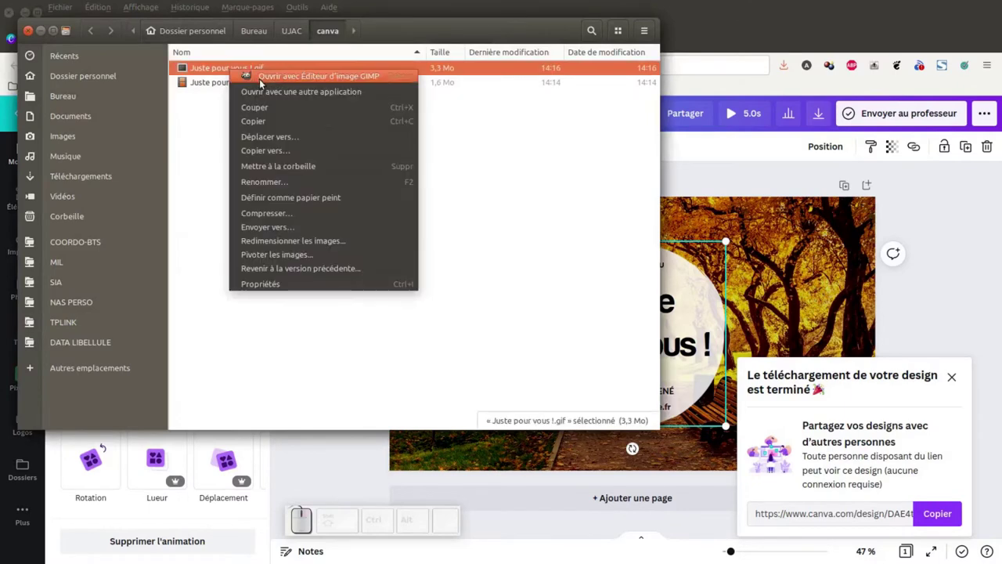
click(272, 90)
click(261, 167)
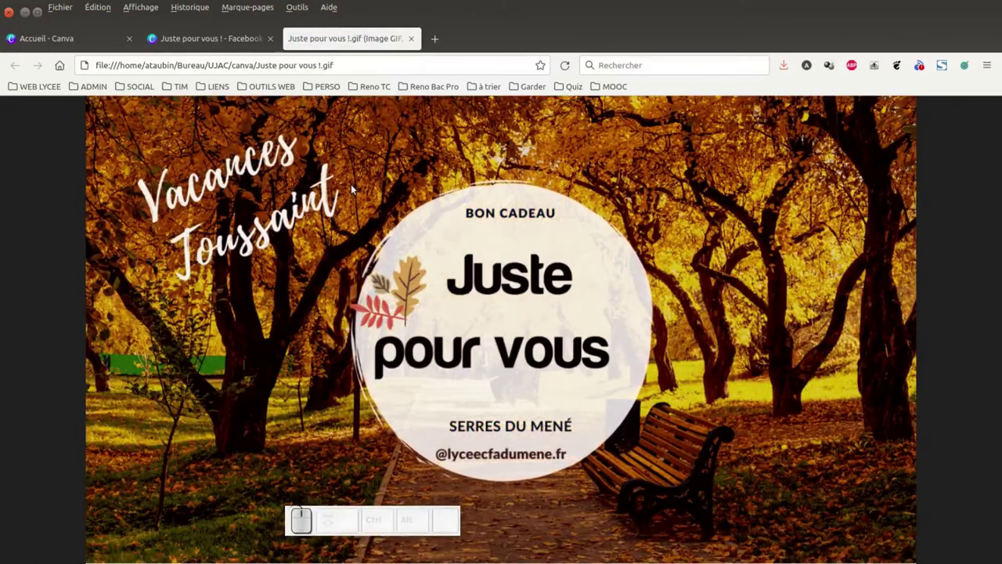
click(175, 41)
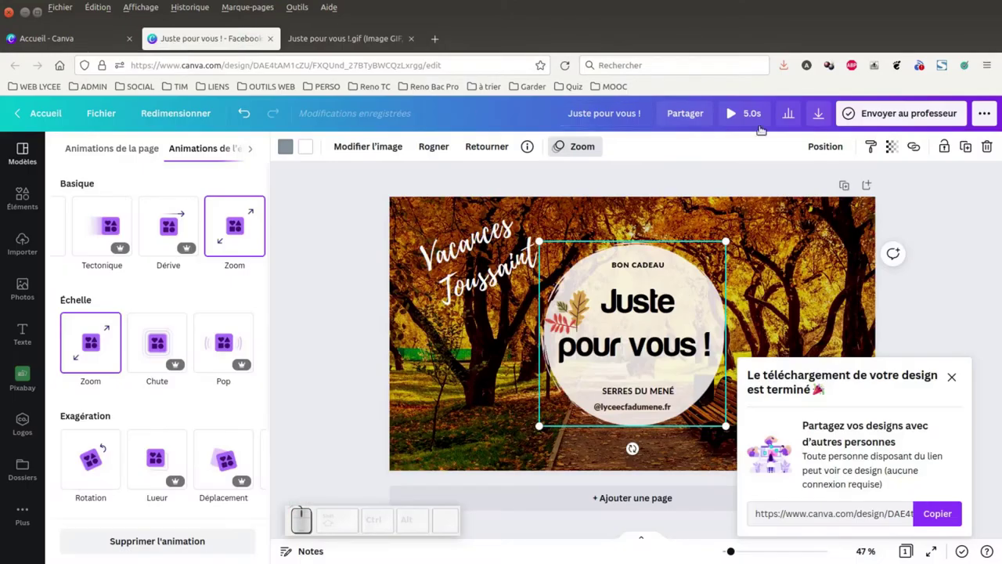
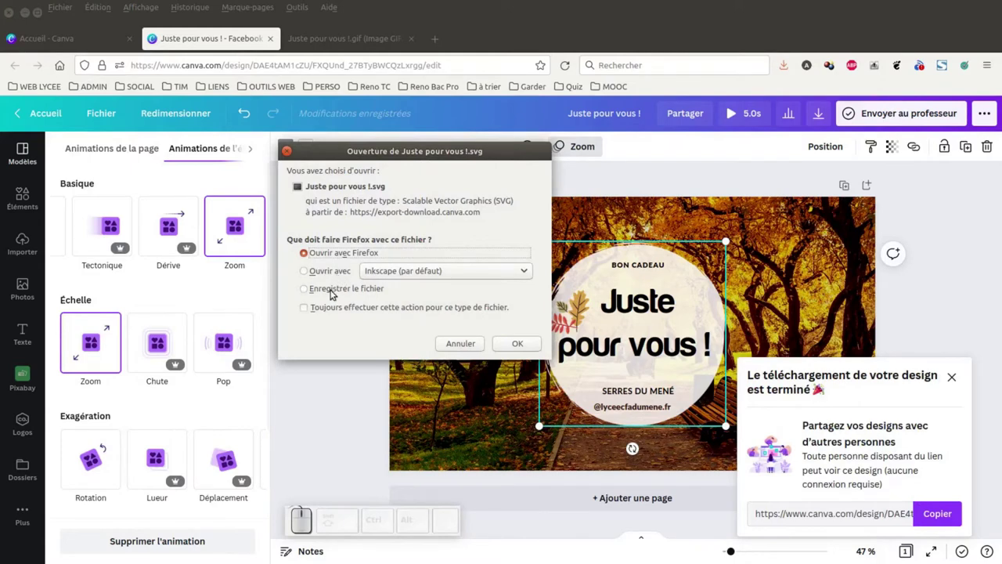
- Save the Juste pour vous !.svg export into the canva folder
click(324, 276)
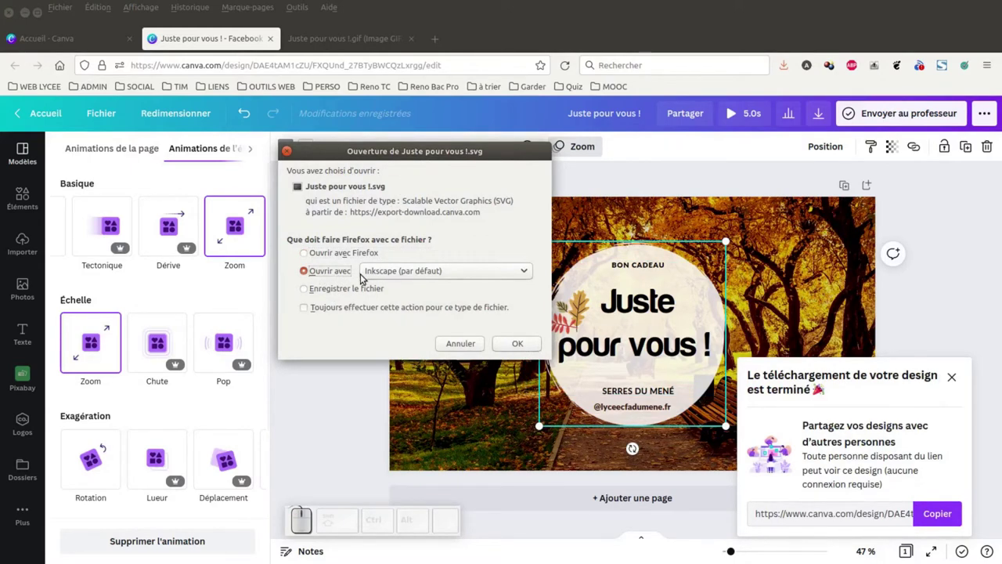
click(350, 287)
click(533, 344)
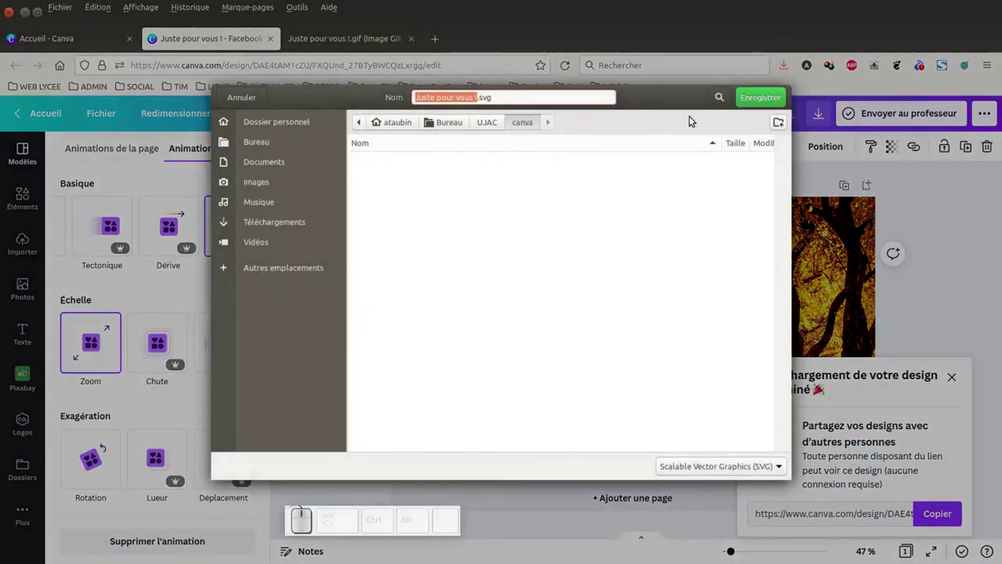
click(747, 102)
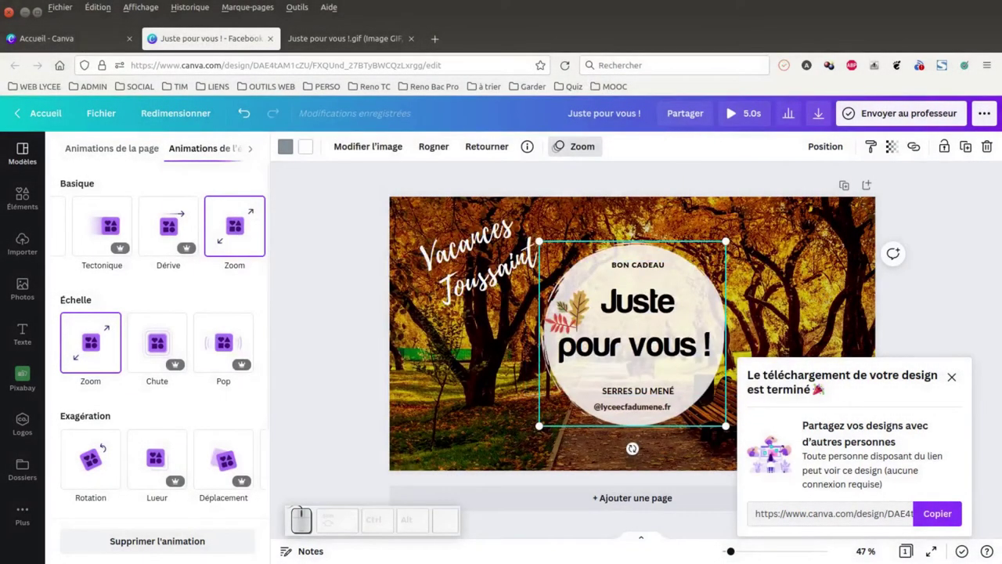
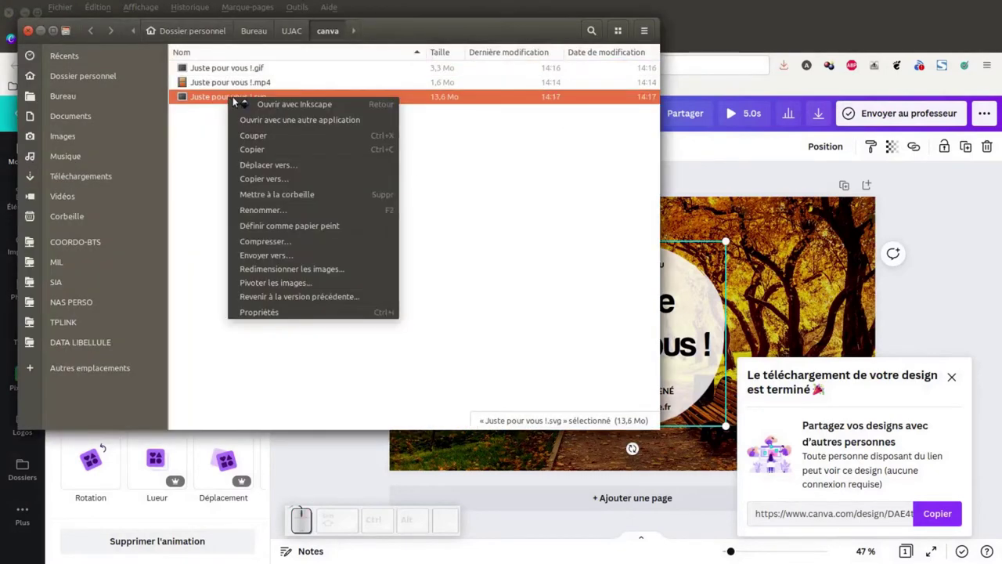
- Open Juste pour vous !.svg from the canva folder in Inkscape
click(256, 105)
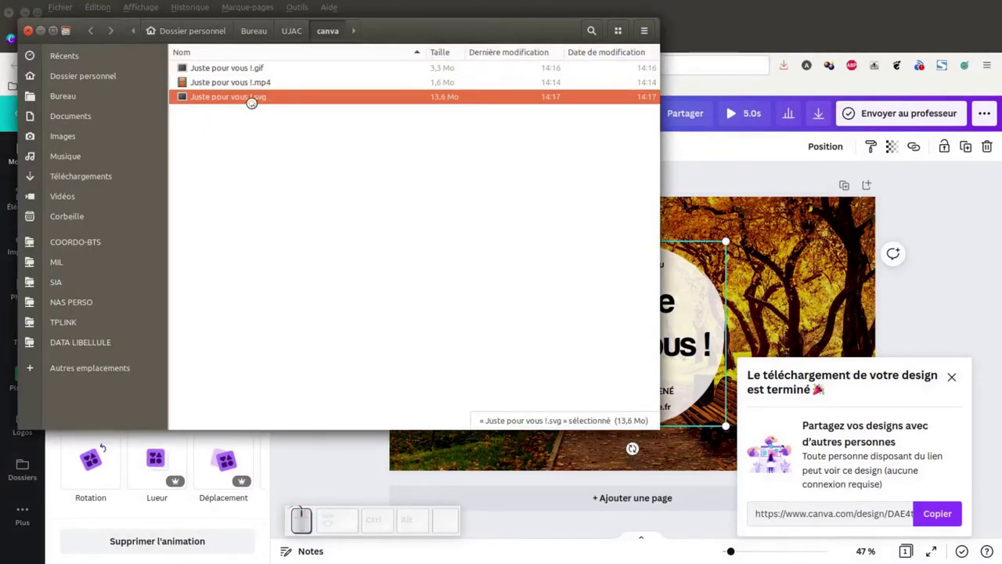
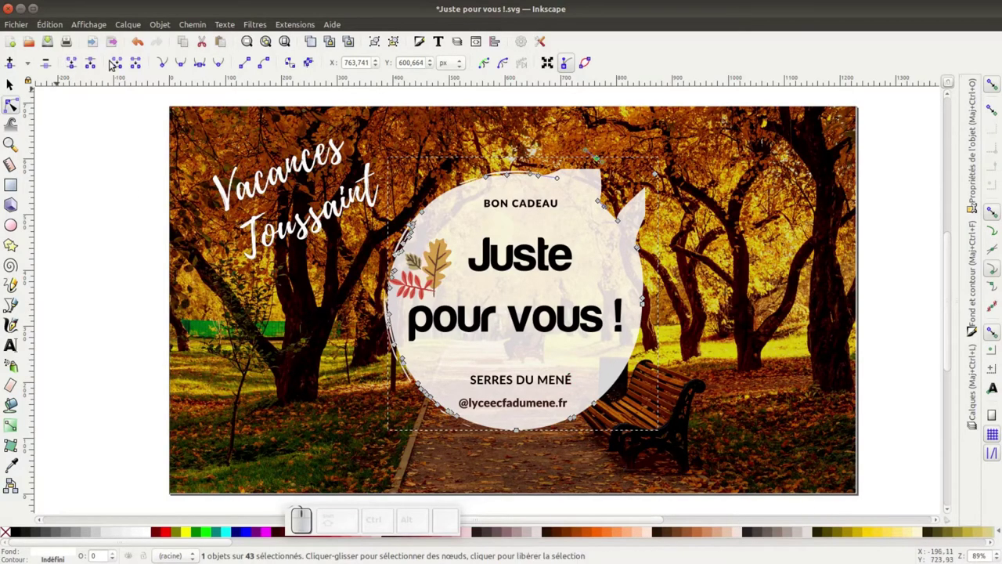
- Close Inkscape, discarding the node edits made to the badge circle
click(11, 11)
click(421, 327)
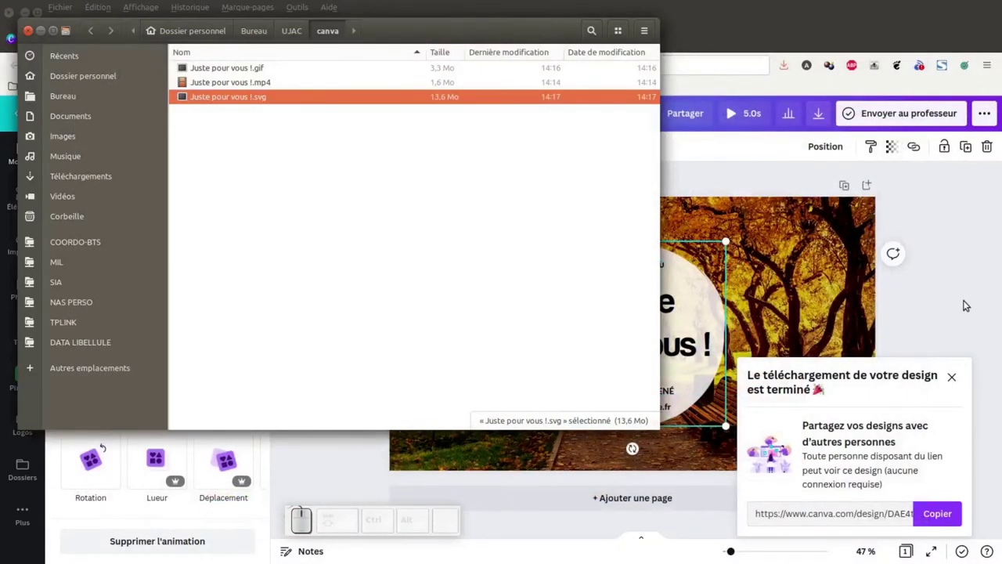
- Open the untitled presentation from the Canva home page
click(967, 302)
click(271, 40)
click(72, 39)
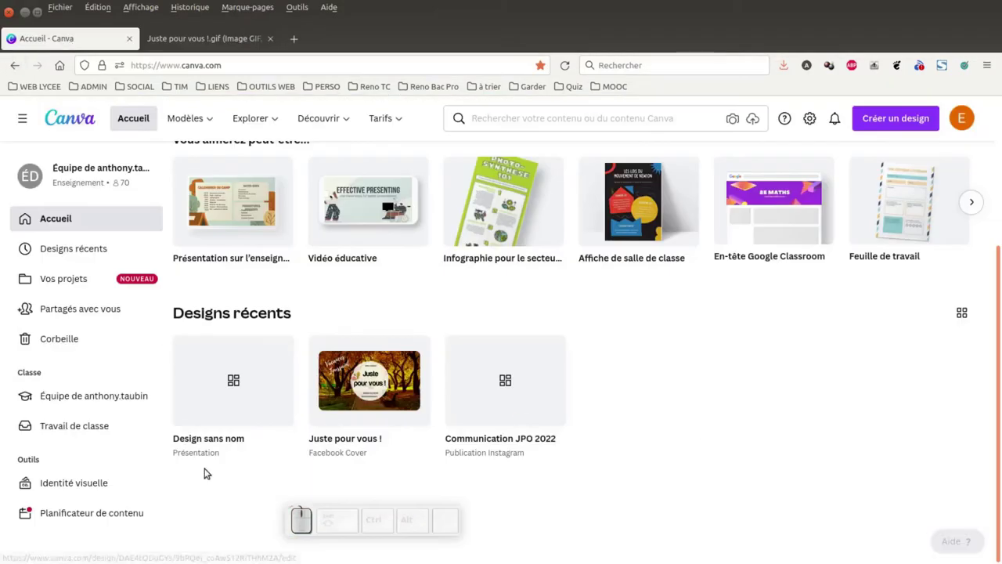
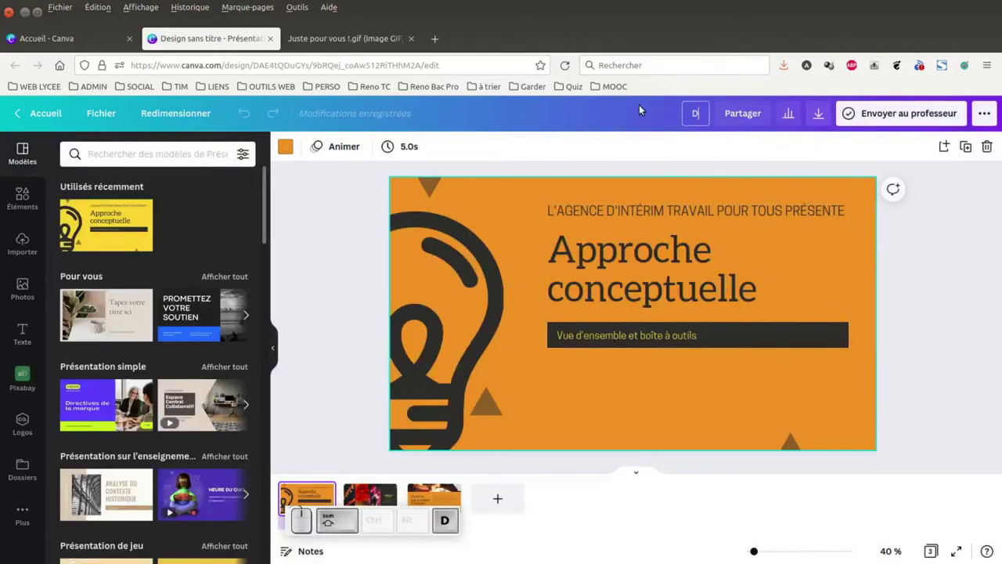
- Rename the presentation to 'Dossier TIC' and confirm the name
key(shift+space)
key(shift+Caps_Lock)
key(Caps_Lock)
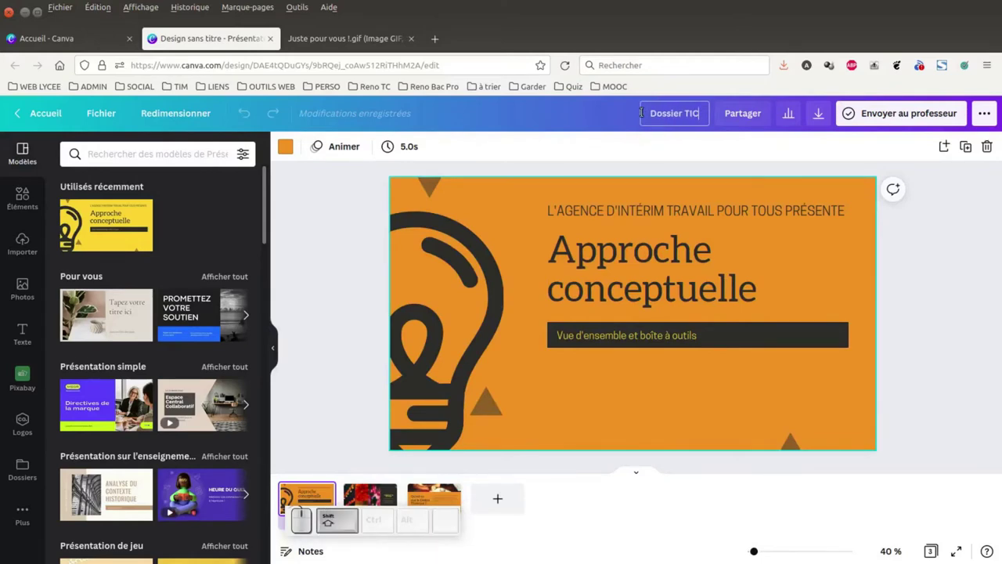
click(930, 294)
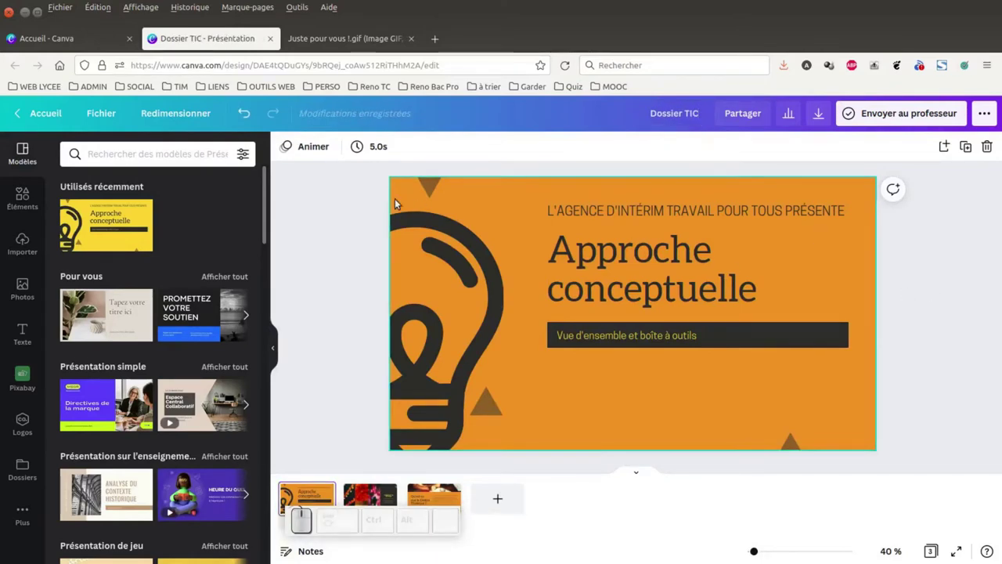
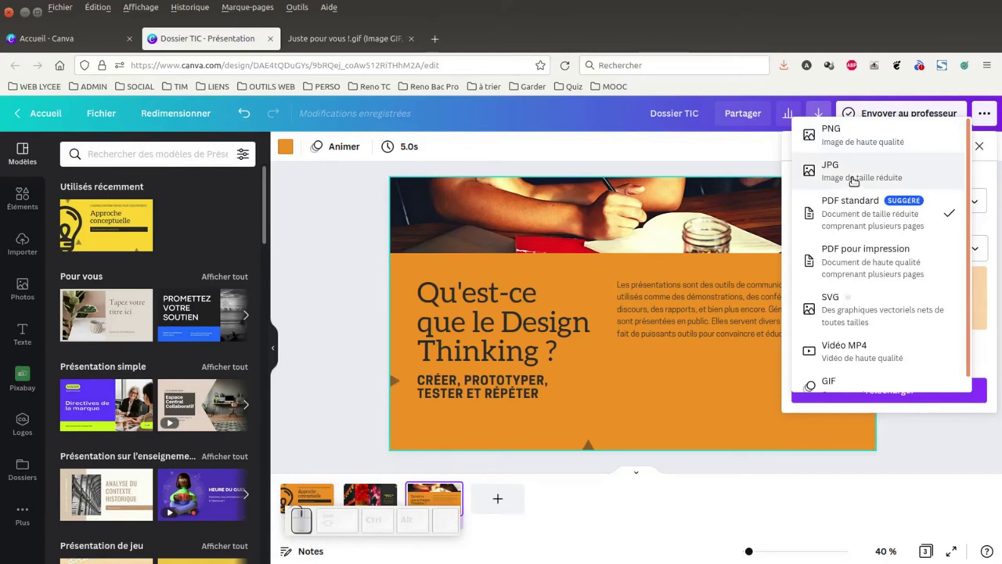
scroll(down, 3)
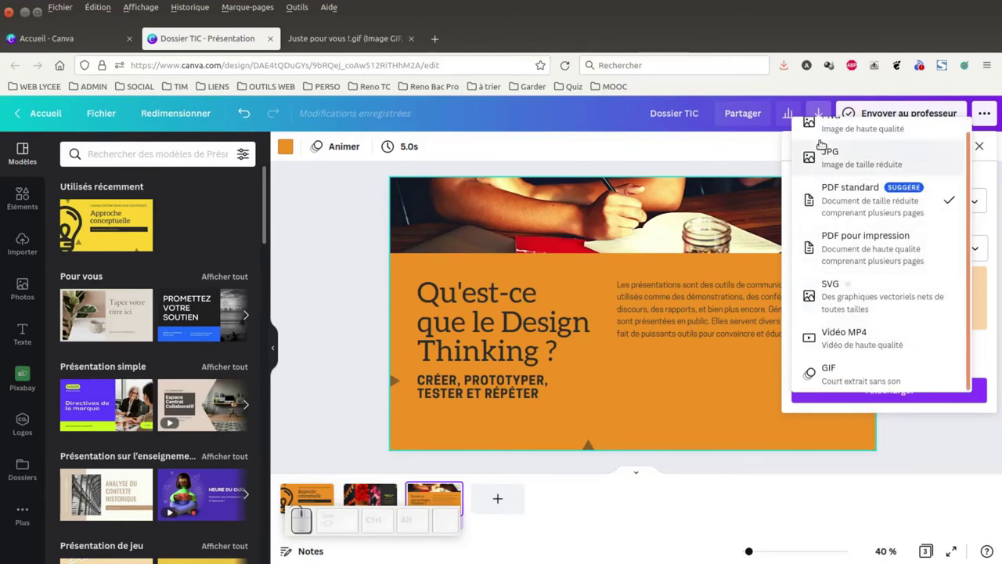
scroll(up, 3)
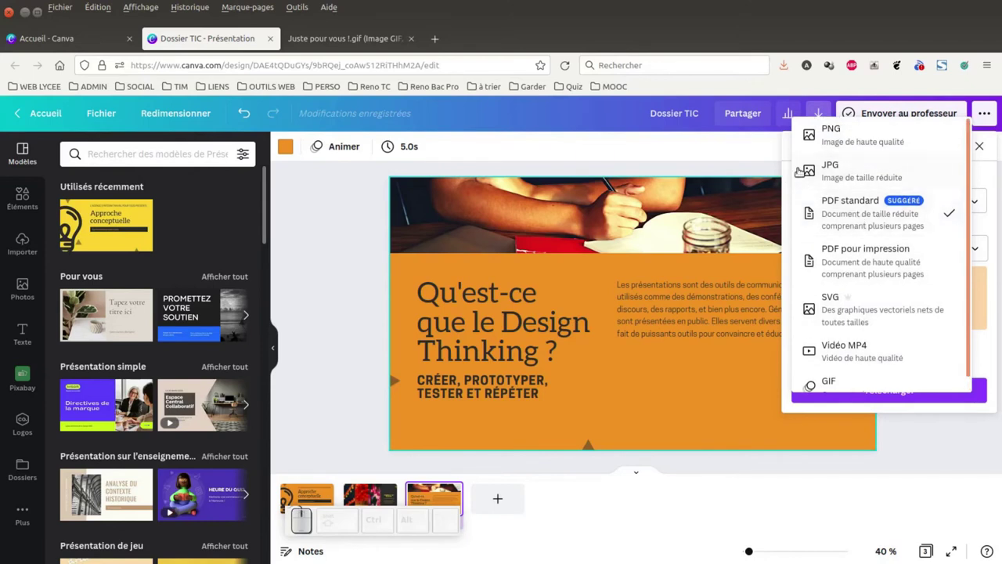
click(728, 224)
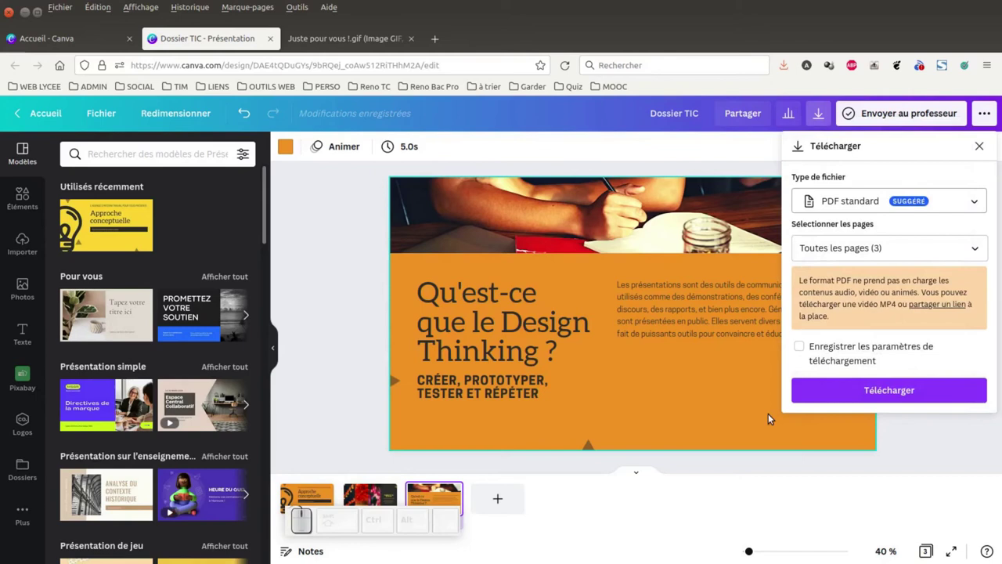
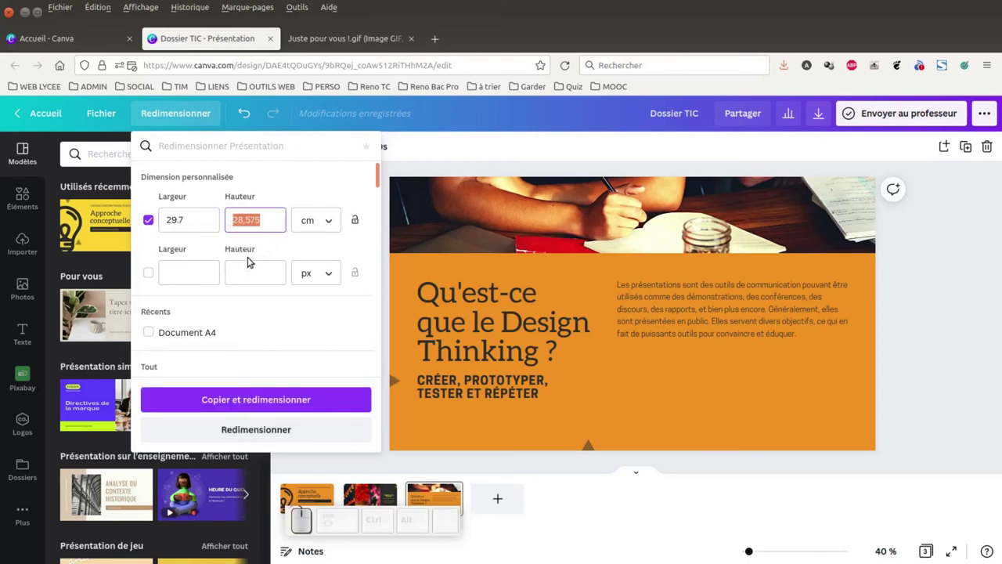
- Set the custom resize height to 21 cm alongside the 29.7 cm width
key(KP_2)
key(KP_1)
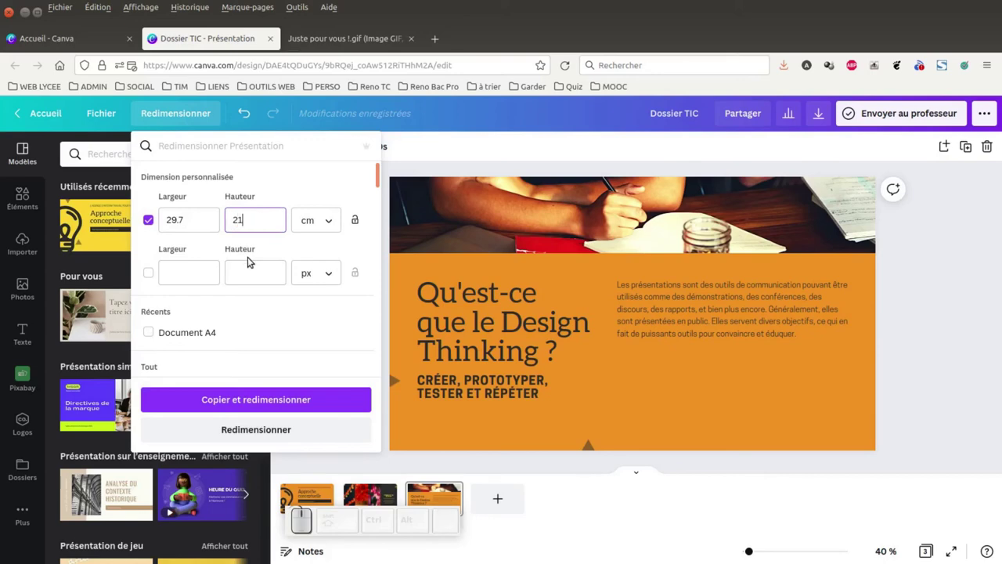
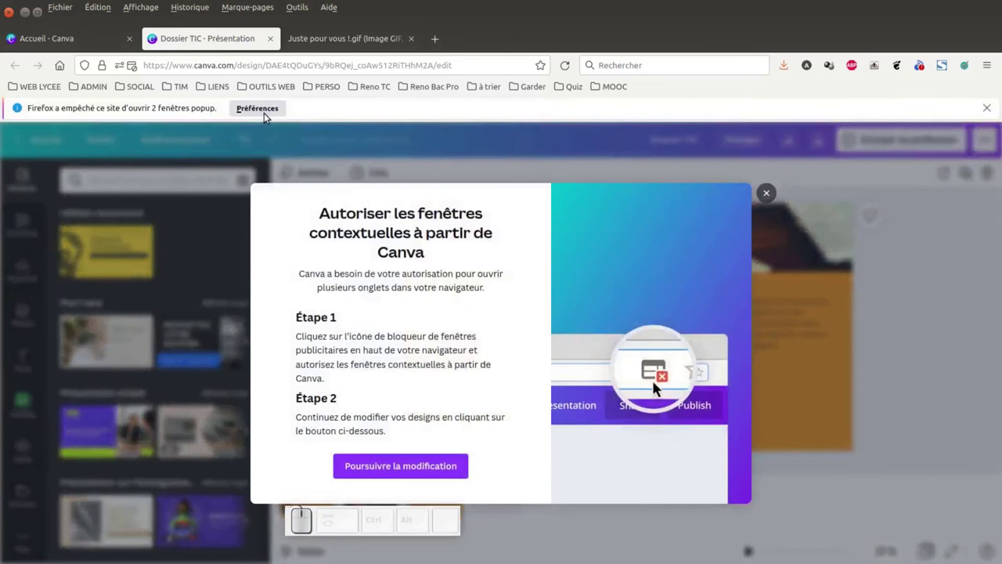
- Allow Canva's blocked popup from Firefox's Préférences bar so the resized Dossier TIC copy opens
click(266, 112)
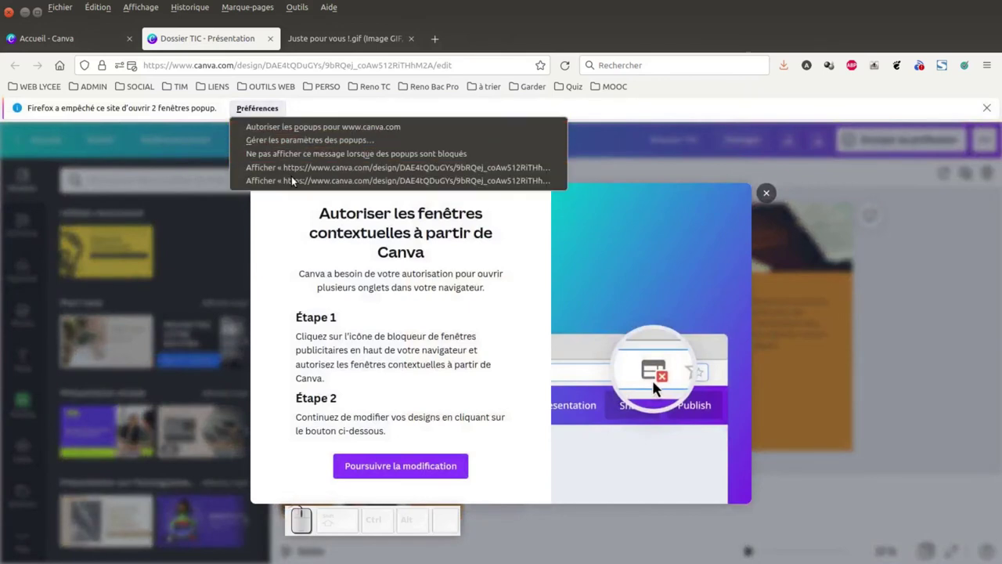
click(314, 184)
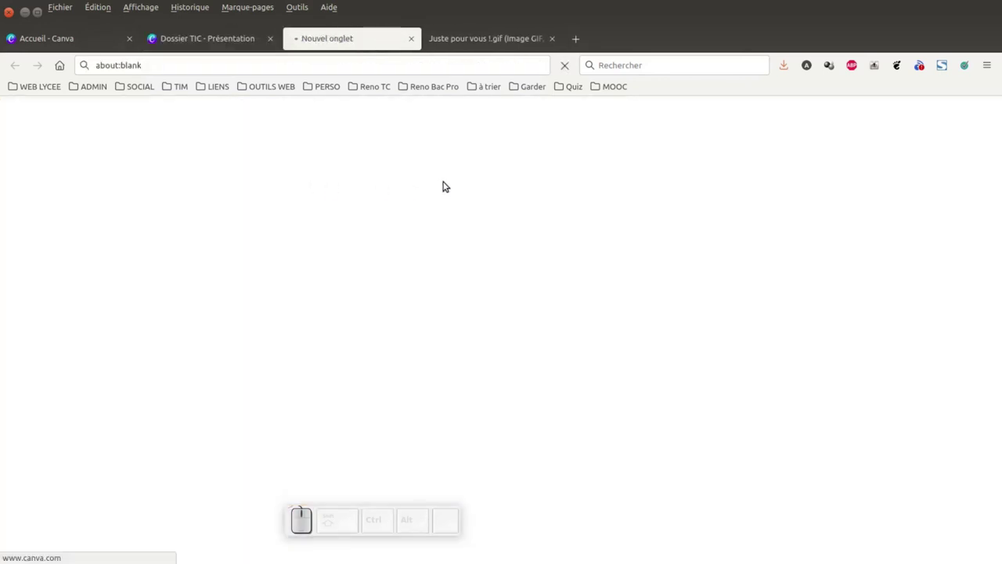